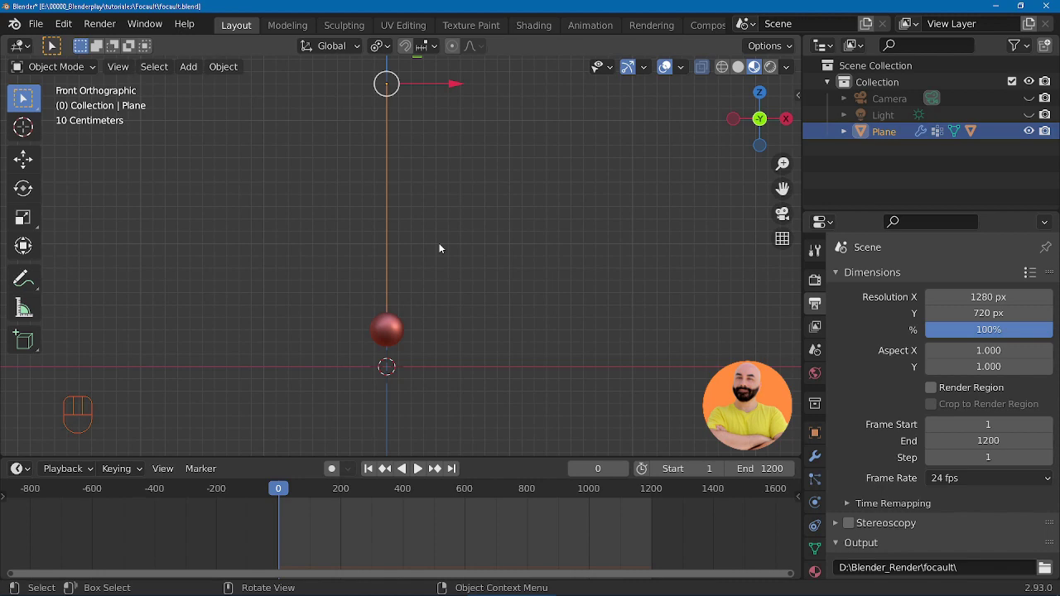
Step: Preview tilting the pendulum about 10 degrees off vertical before framing the emitter sphere
key(r)
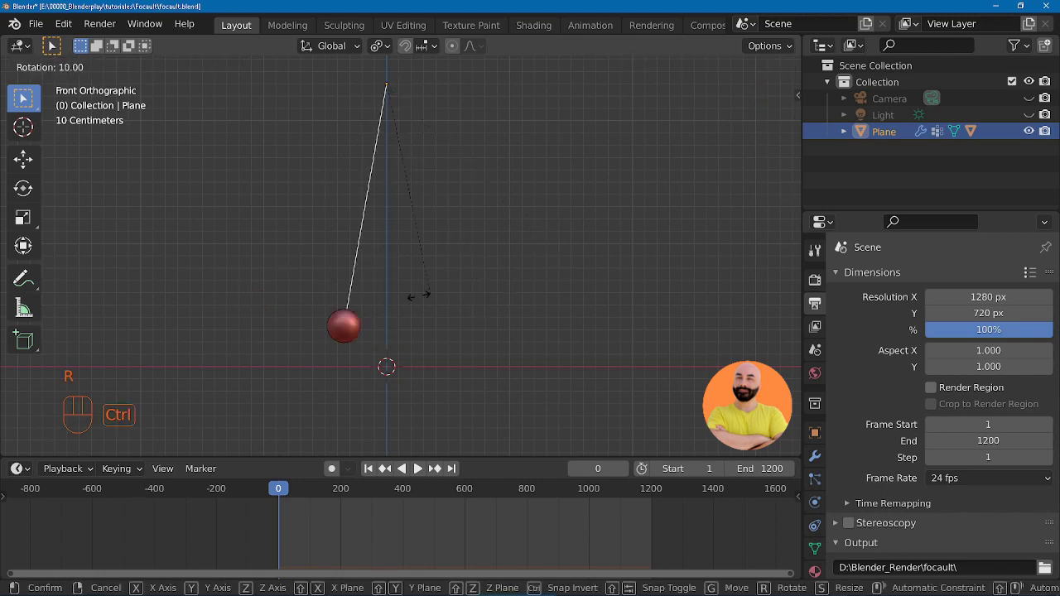
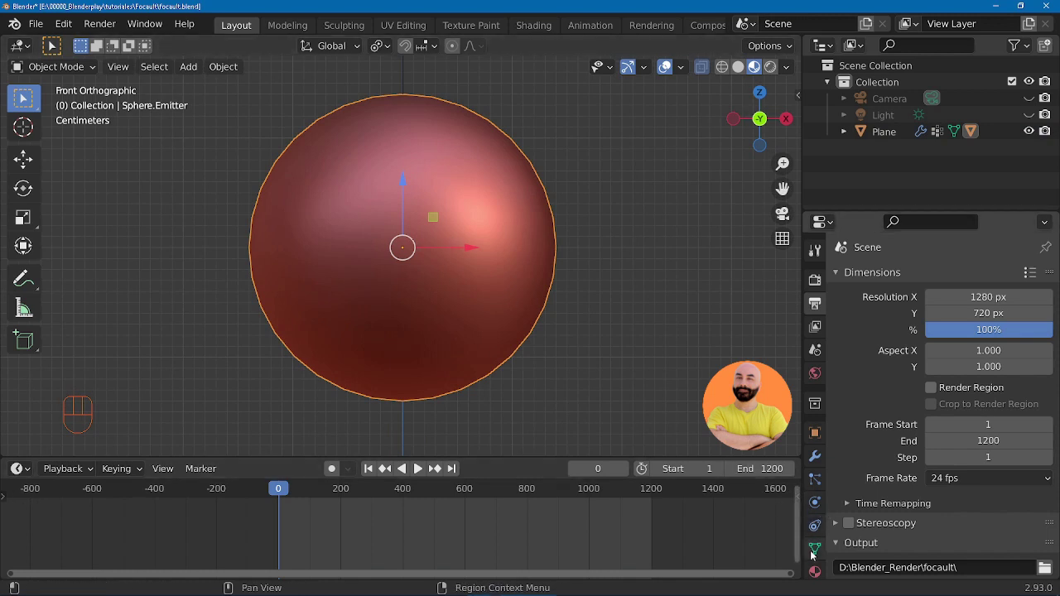
Step: Edit the emitter sphere's mesh and box-select only its bottom vertices for the Group vertex group
click(1044, 332)
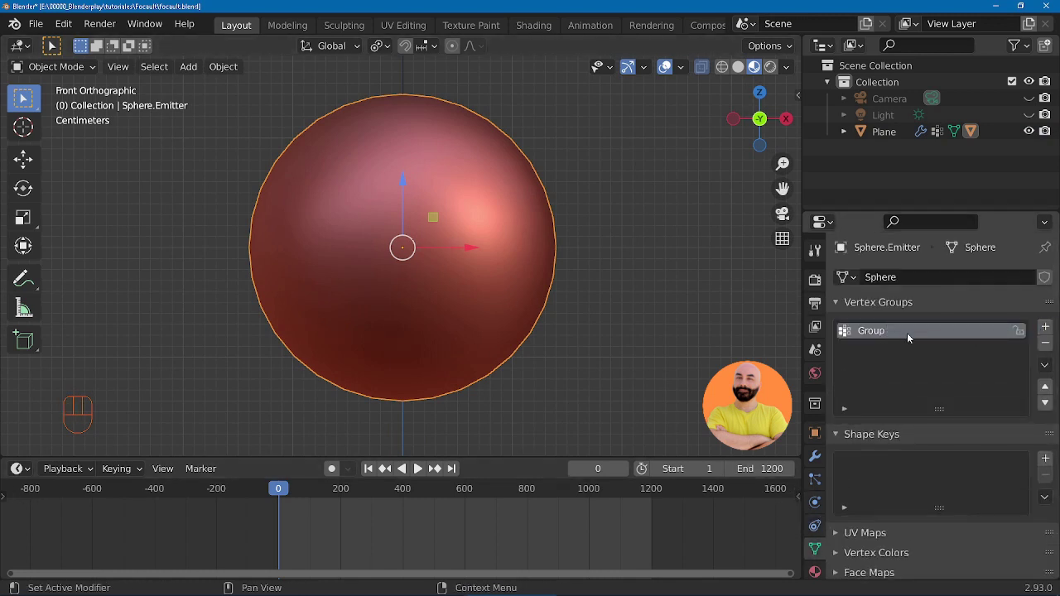
key(Tab)
key(b)
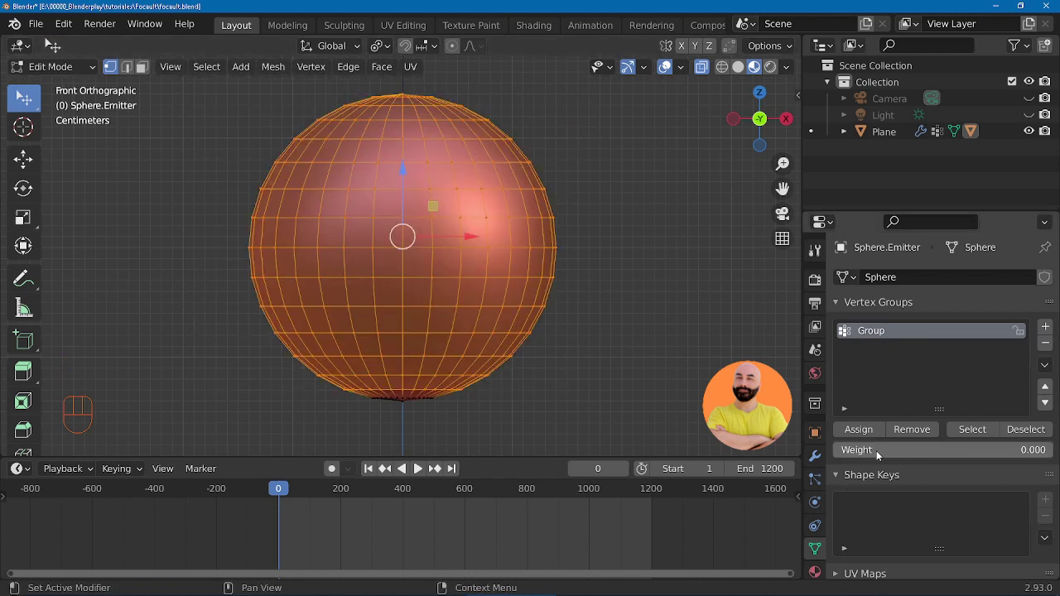
double_click(851, 431)
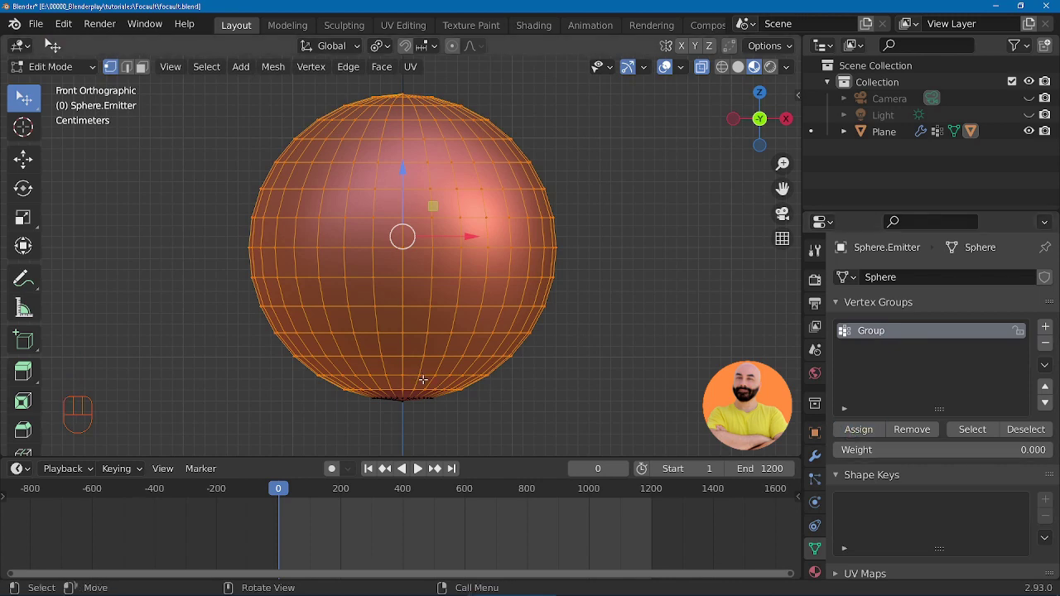
key(alt+a)
key(b)
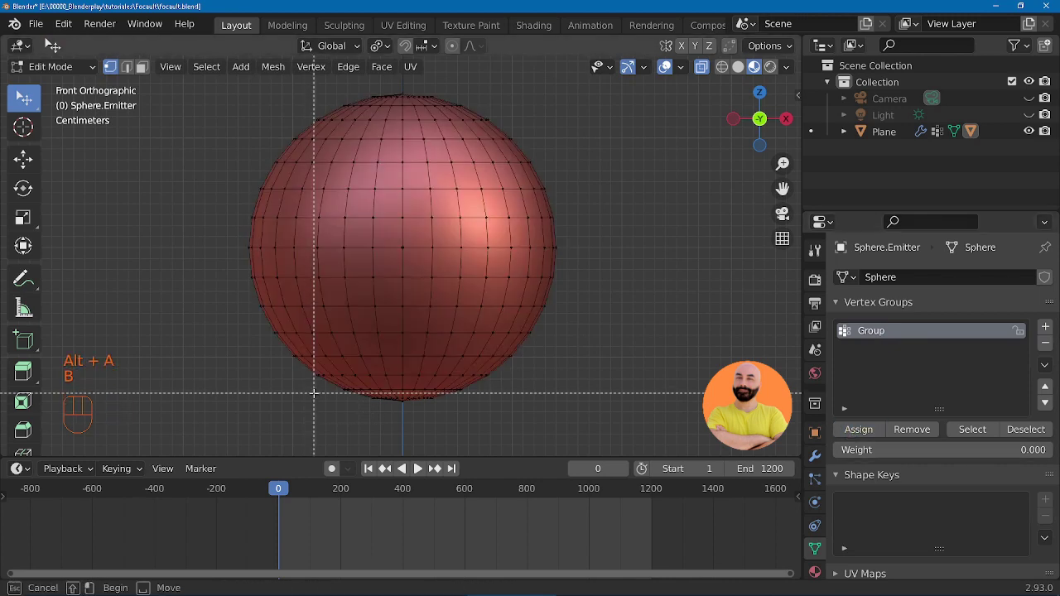
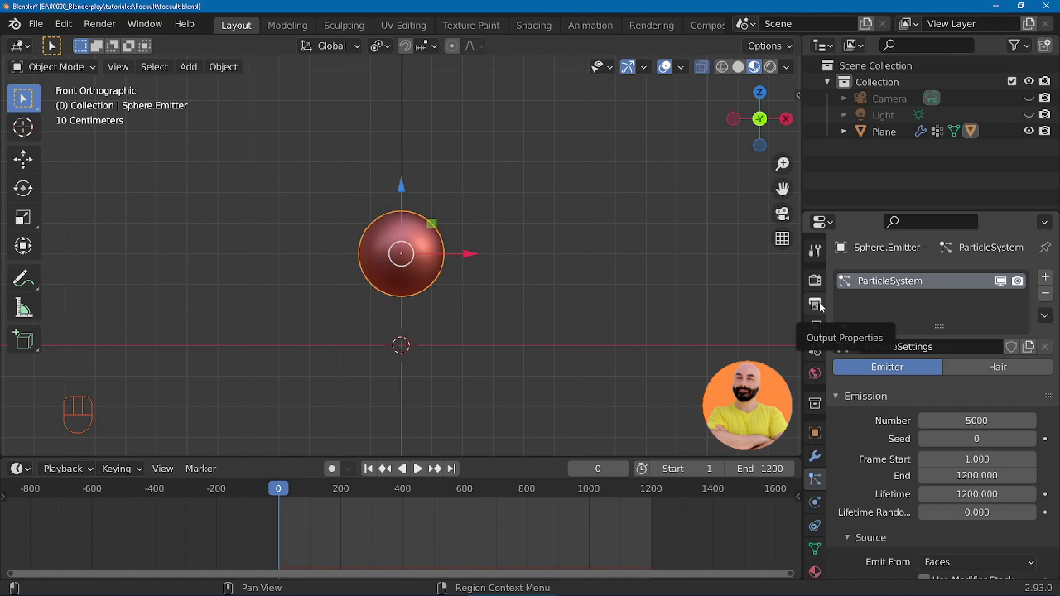
Step: Set the emitter's particles to zero normal velocity and render them as objects
click(820, 307)
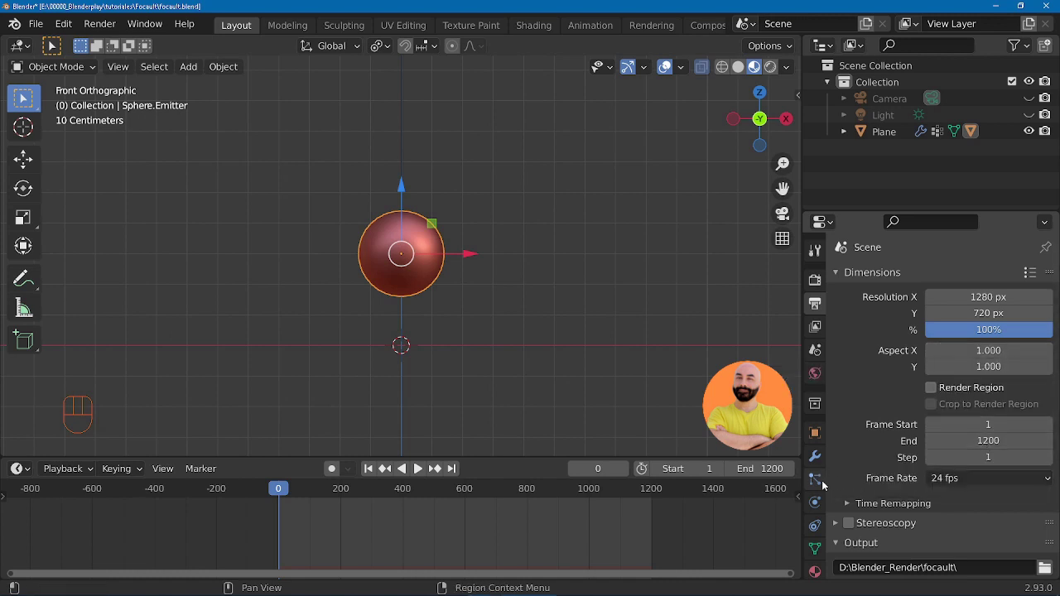
click(819, 478)
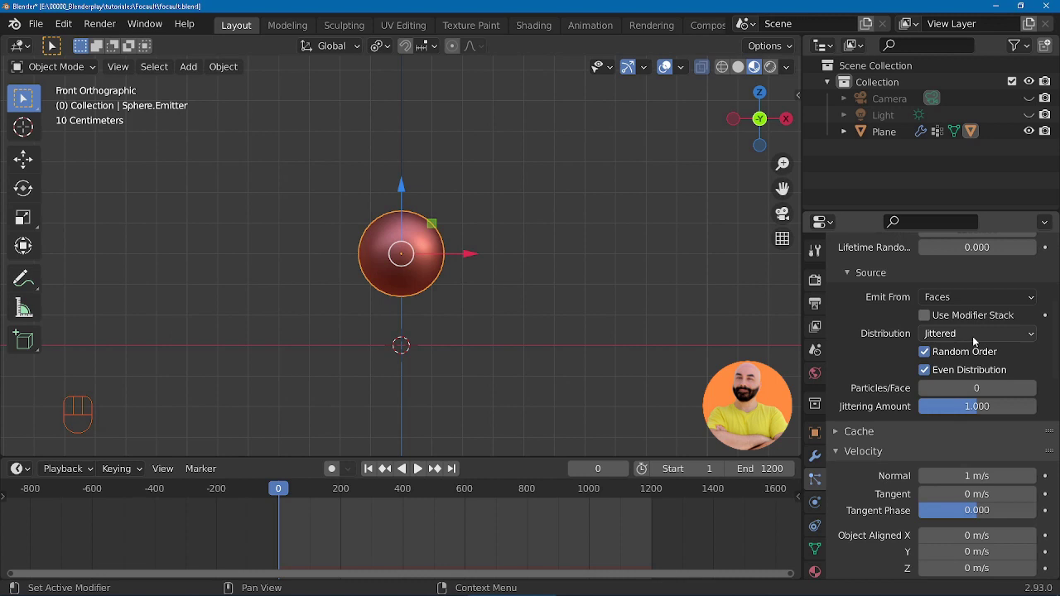
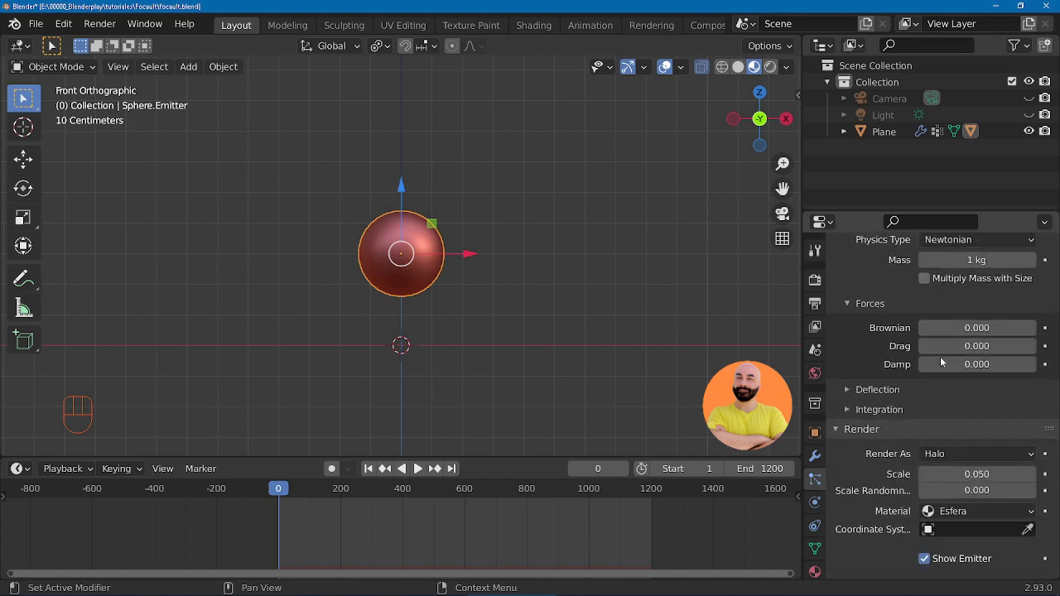
drag(948, 326, 936, 416)
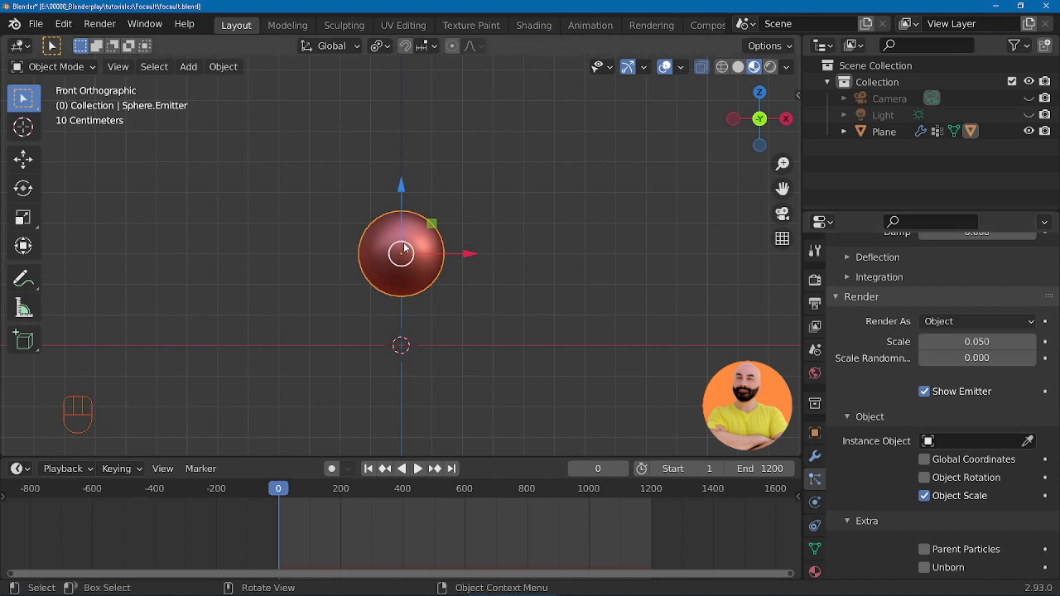
Step: Add a UV sphere, shrink it tiny and move it 2 m along X as the particle instance object
key(alt+a)
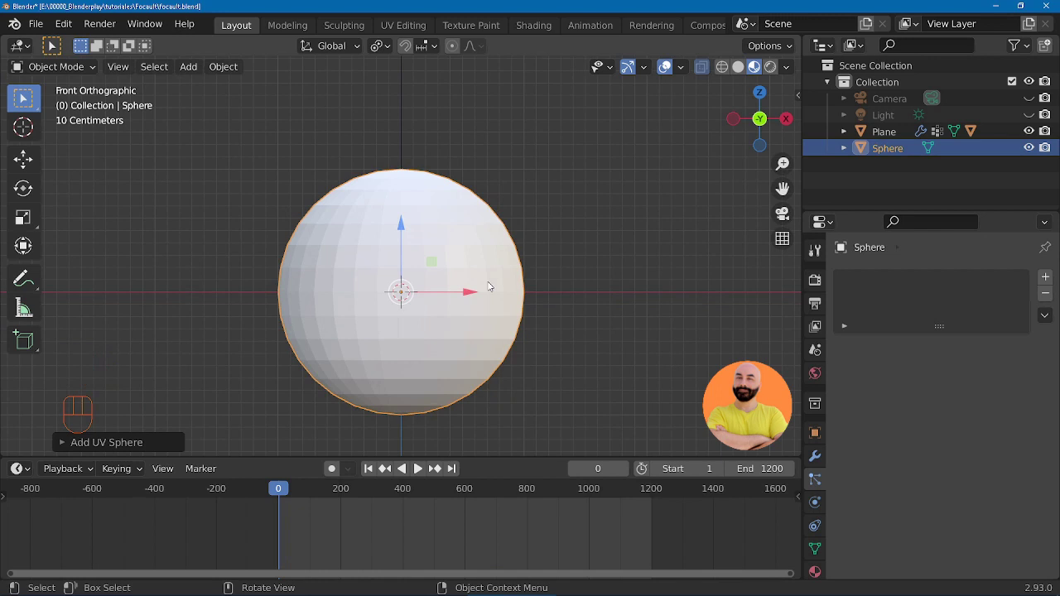
key(Tab)
key(s)
key(Tab)
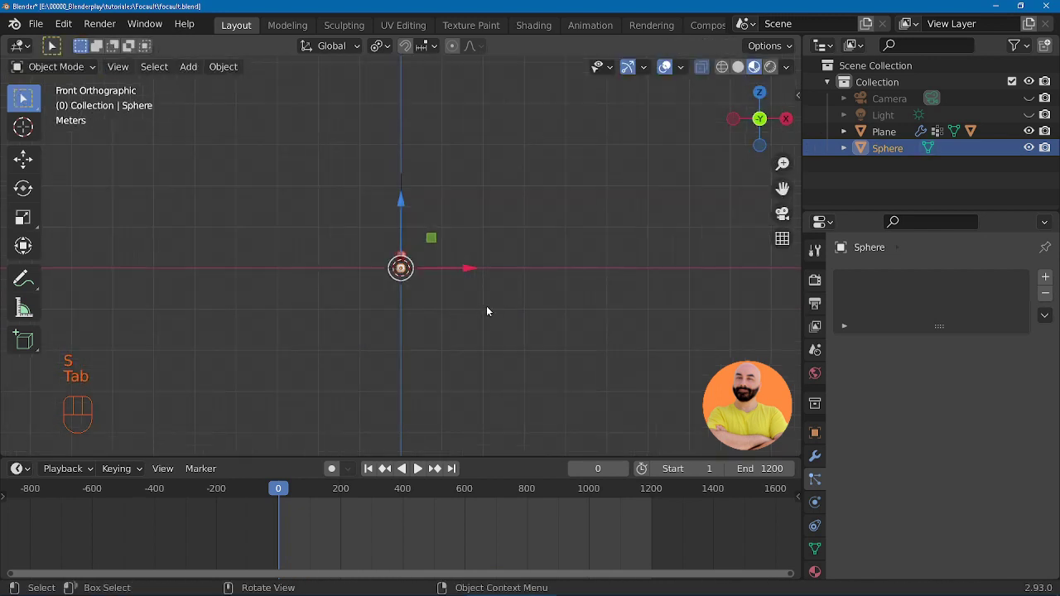
middle_click(383, 318)
key(g)
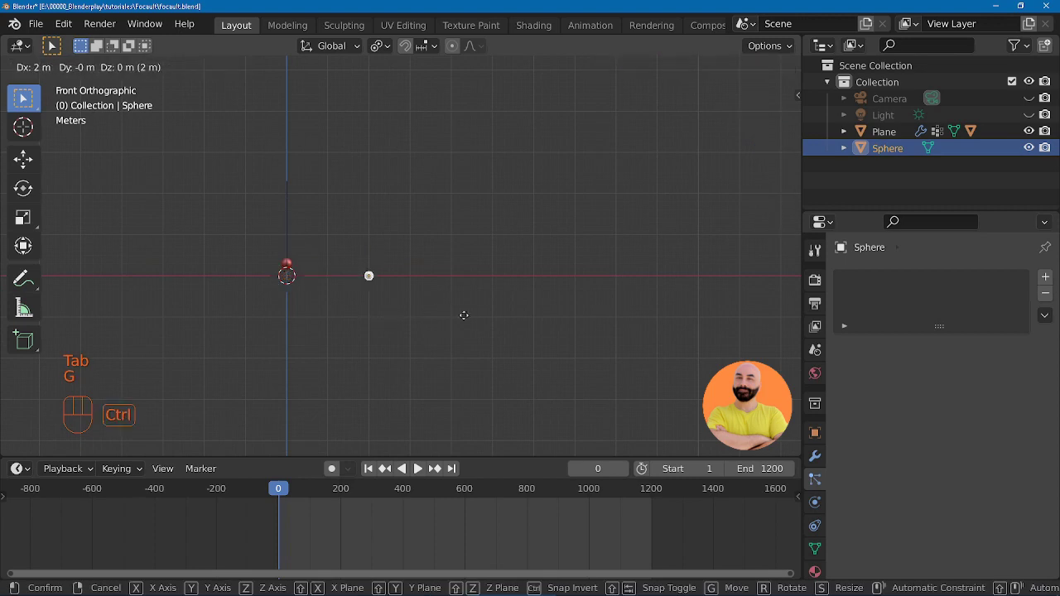
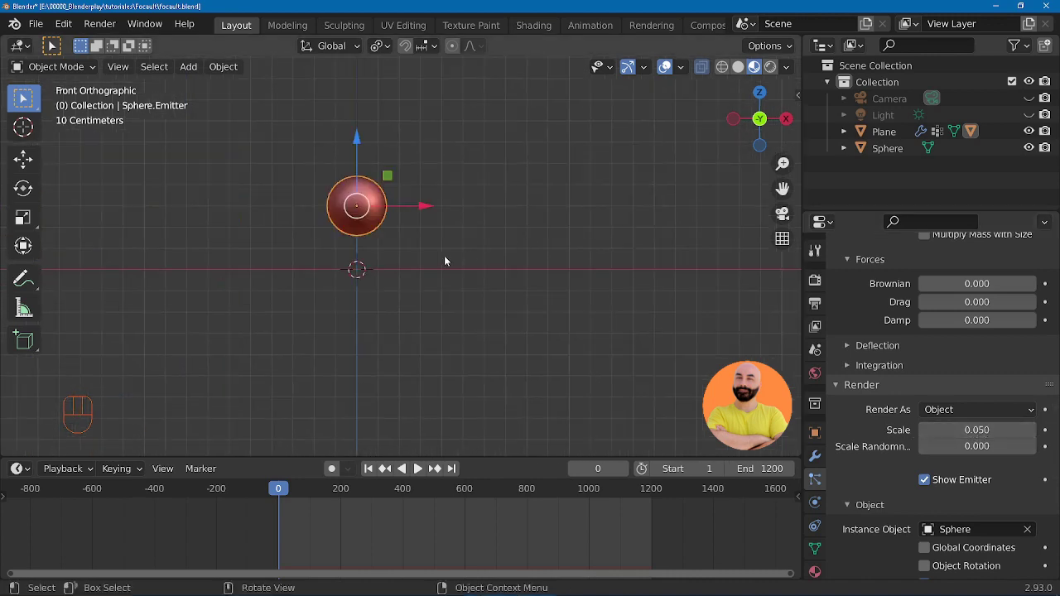
Step: Play the particle emission under the sphere, stop at frame 0 and return to front view
key(space)
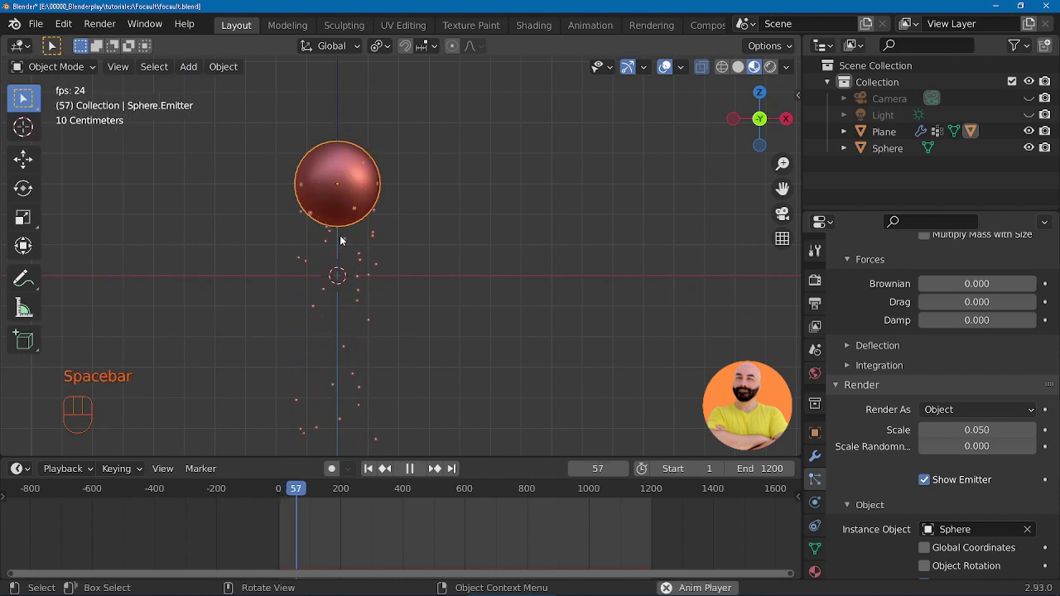
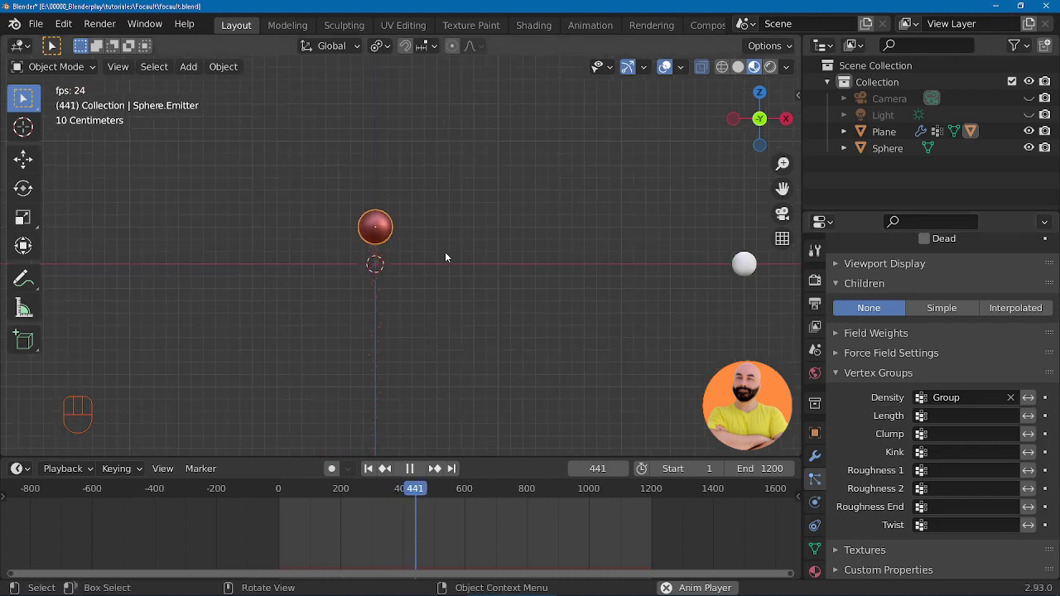
key(Escape)
drag(456, 226, 451, 279)
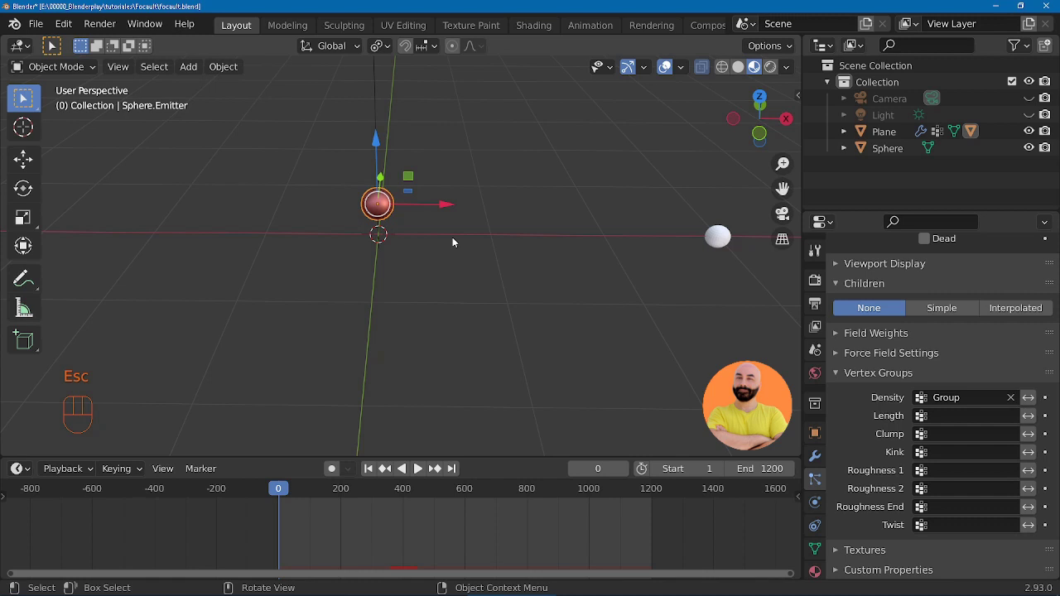
key(KP_1)
drag(461, 171, 424, 224)
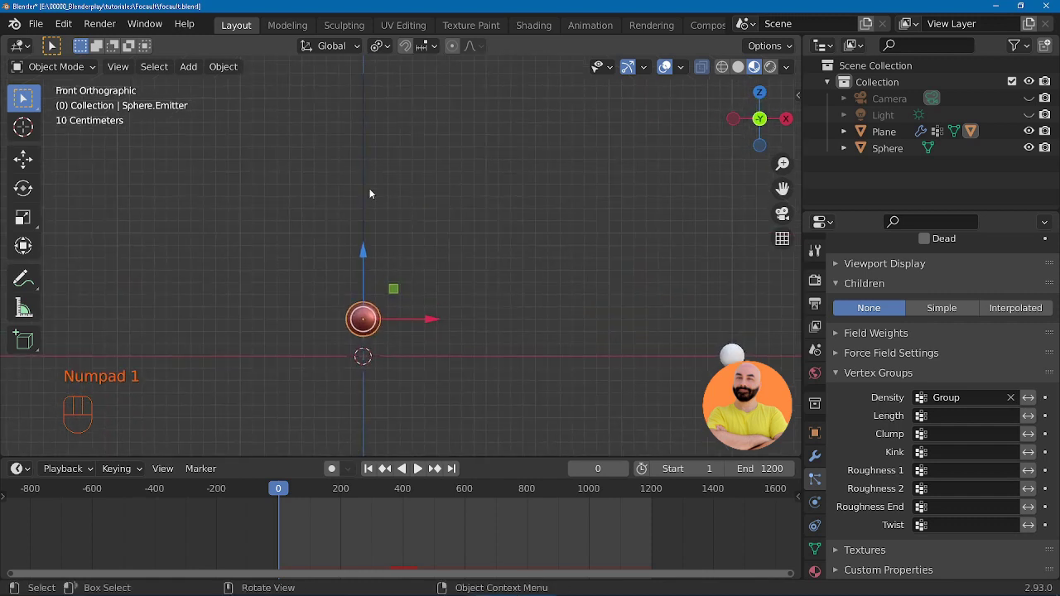
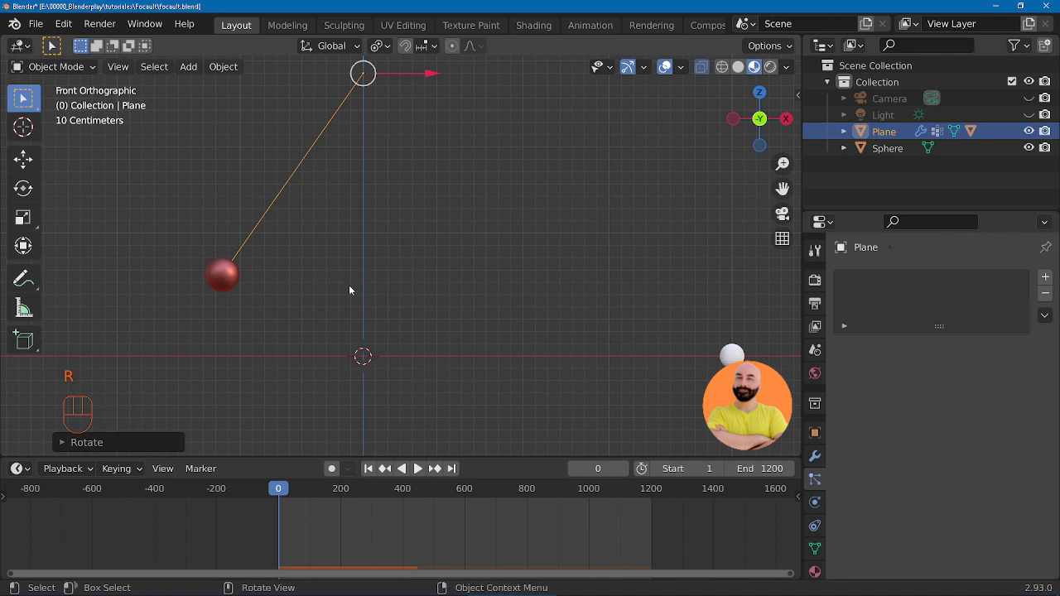
Step: Deselect everything, view from the front and start editing Plane.001's geometry into a slab
key(alt+a)
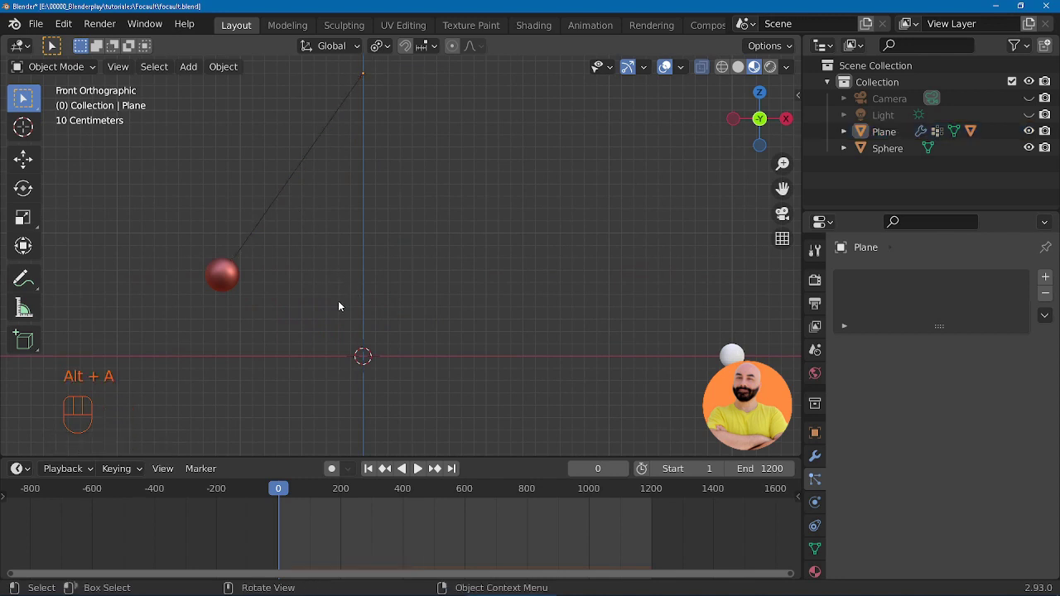
key(shift+a)
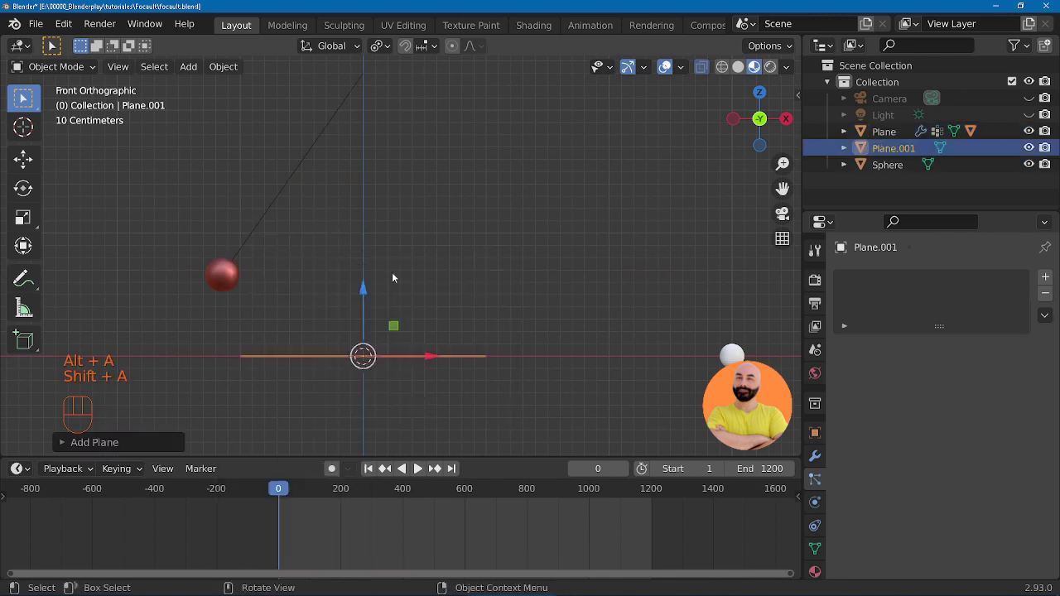
key(Tab)
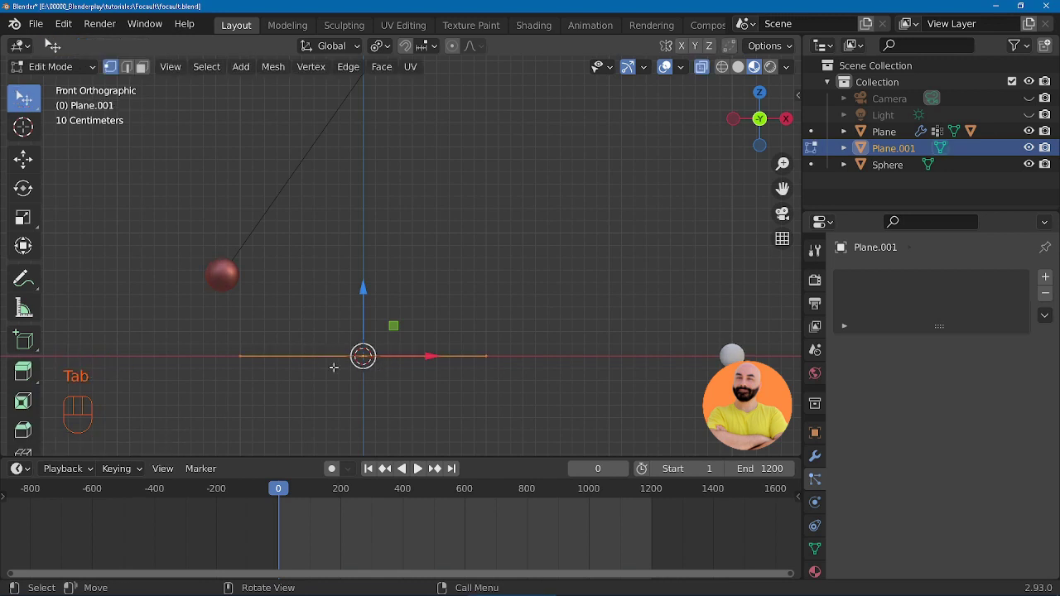
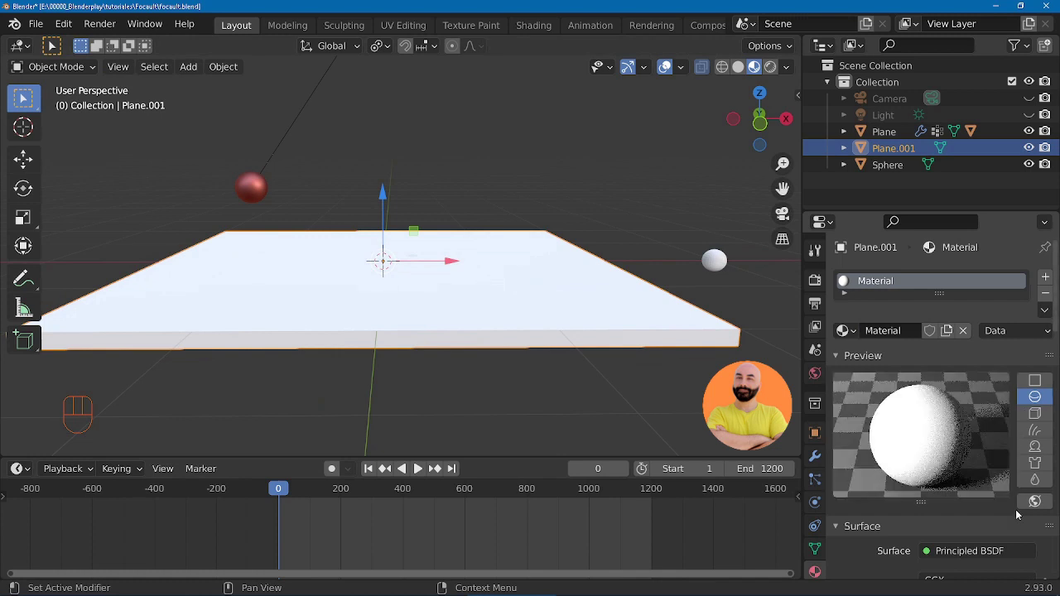
Step: Colour the plane black and key its rotation at frame 0 and at 250° around Z on frame 1200
click(978, 424)
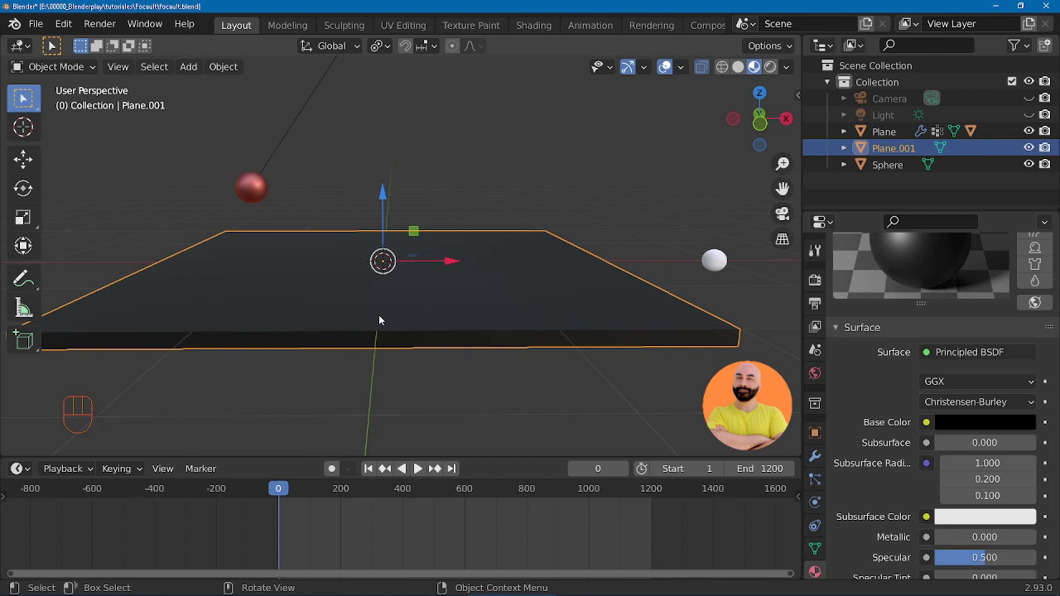
key(i)
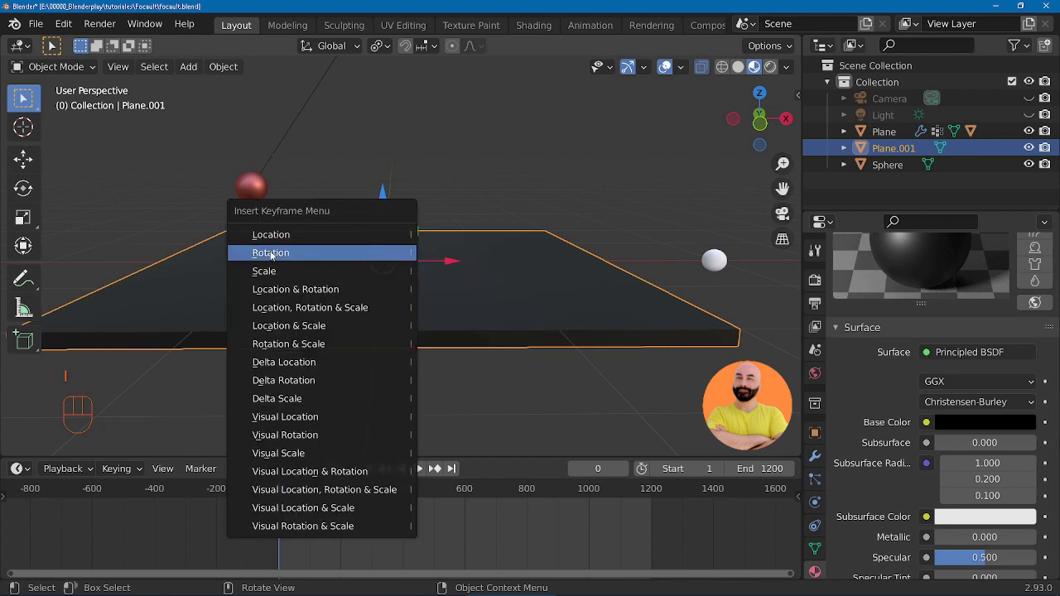
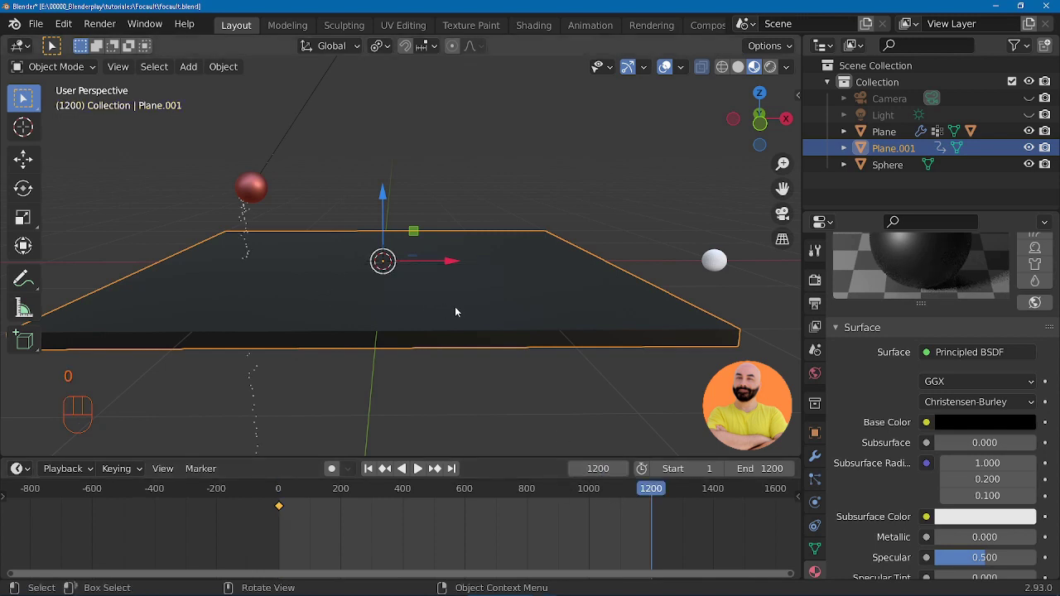
key(r)
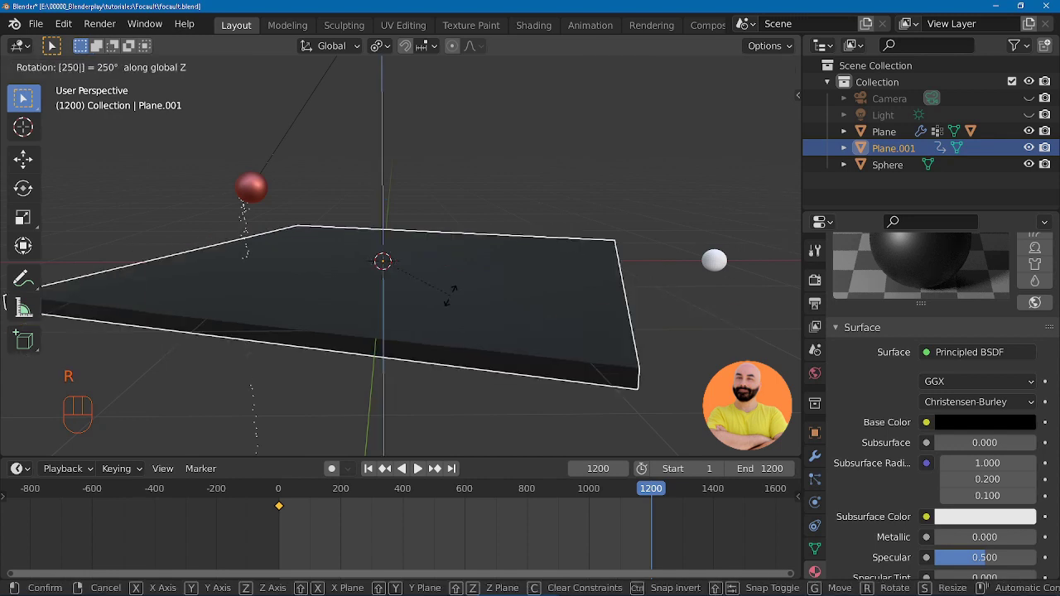
key(i)
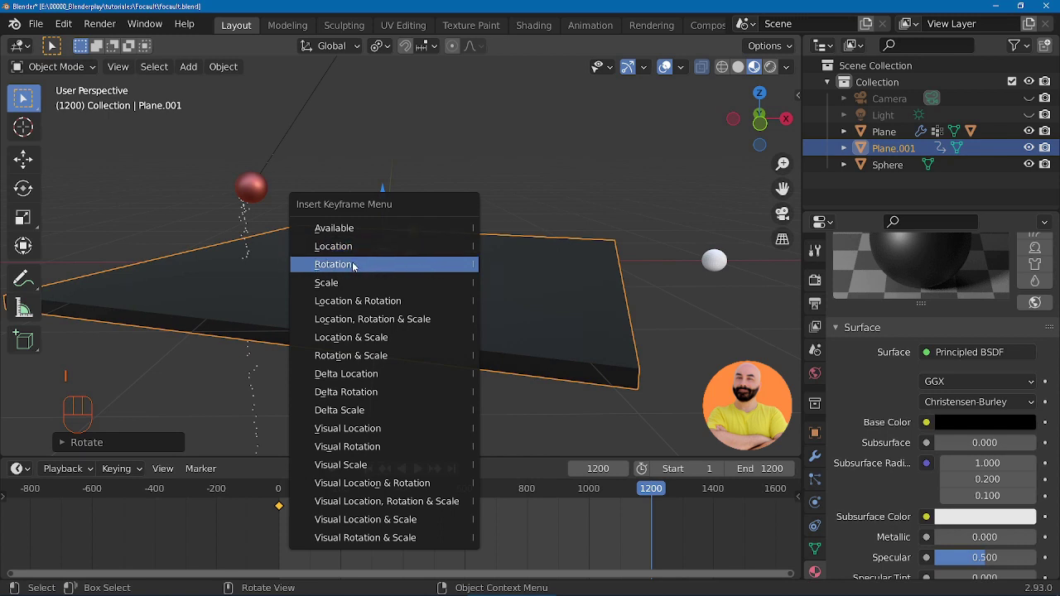
Step: In the Graph Editor, give Plane.001's Z Euler Rotation keyframes linear interpolation
drag(608, 495, 234, 506)
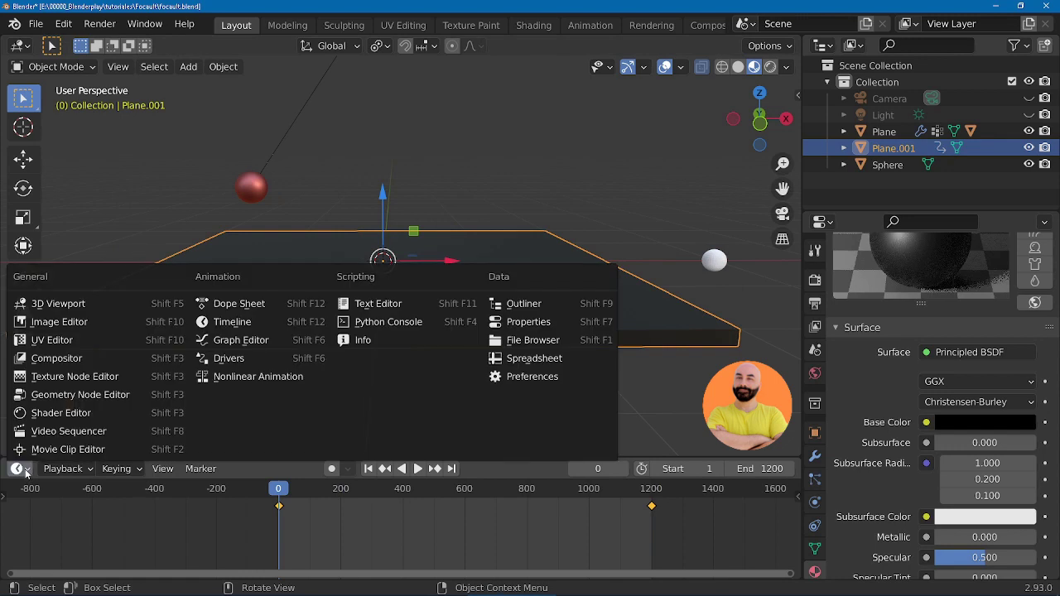
click(240, 347)
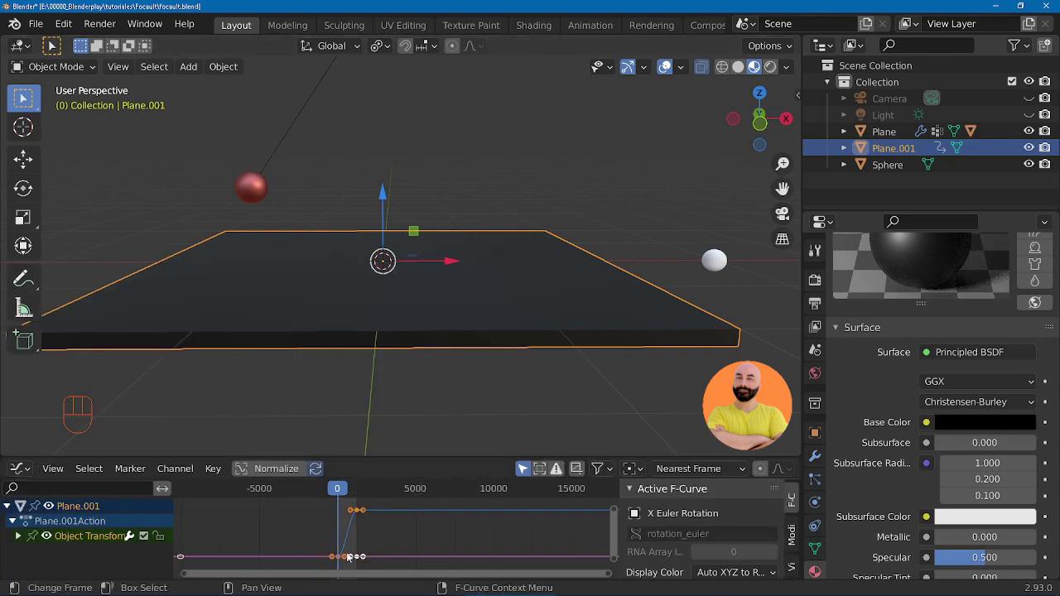
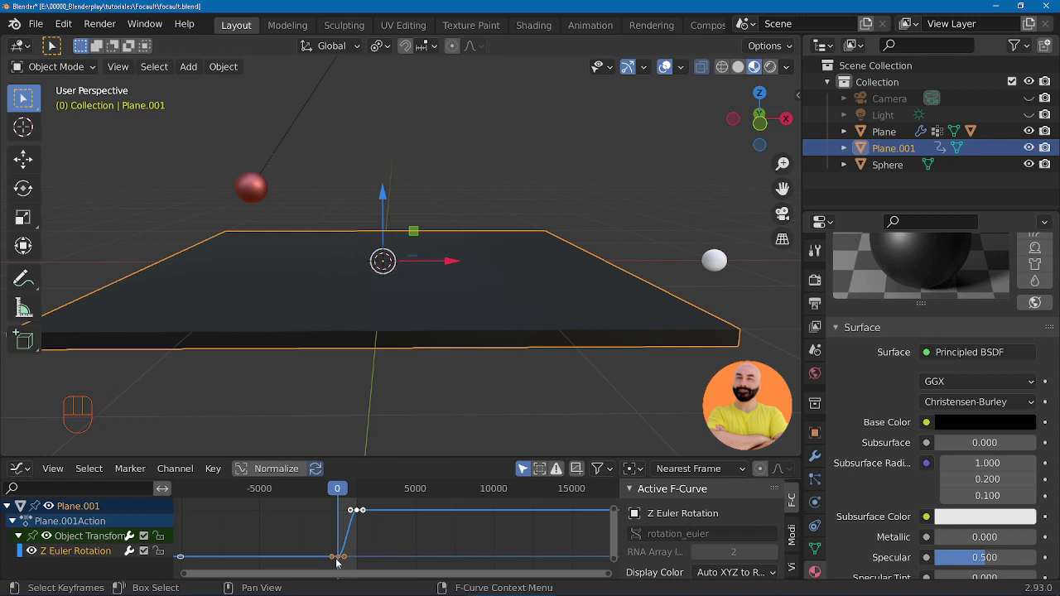
click(340, 560)
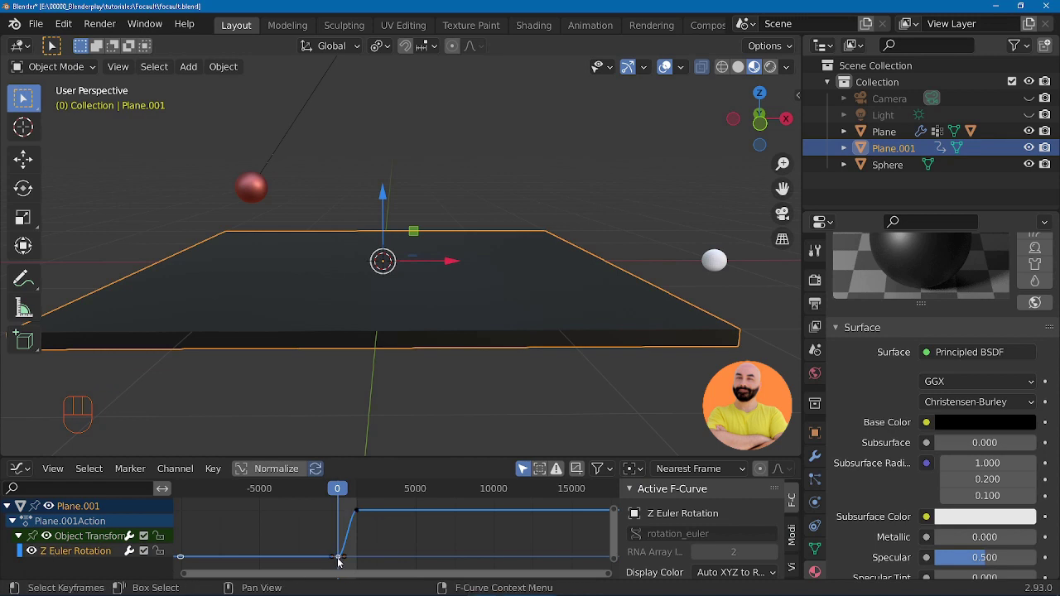
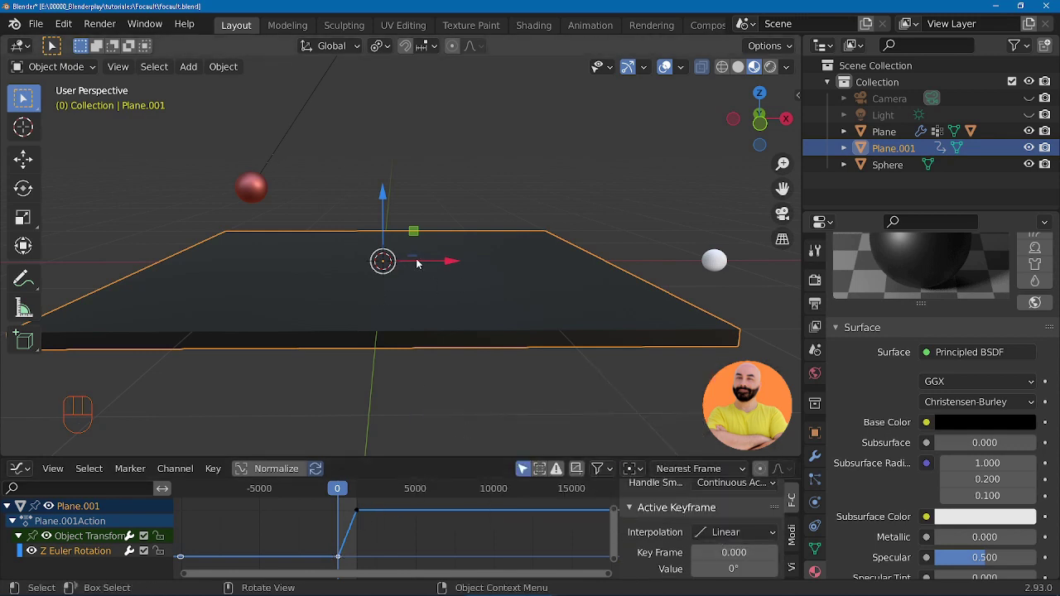
middle_click(433, 297)
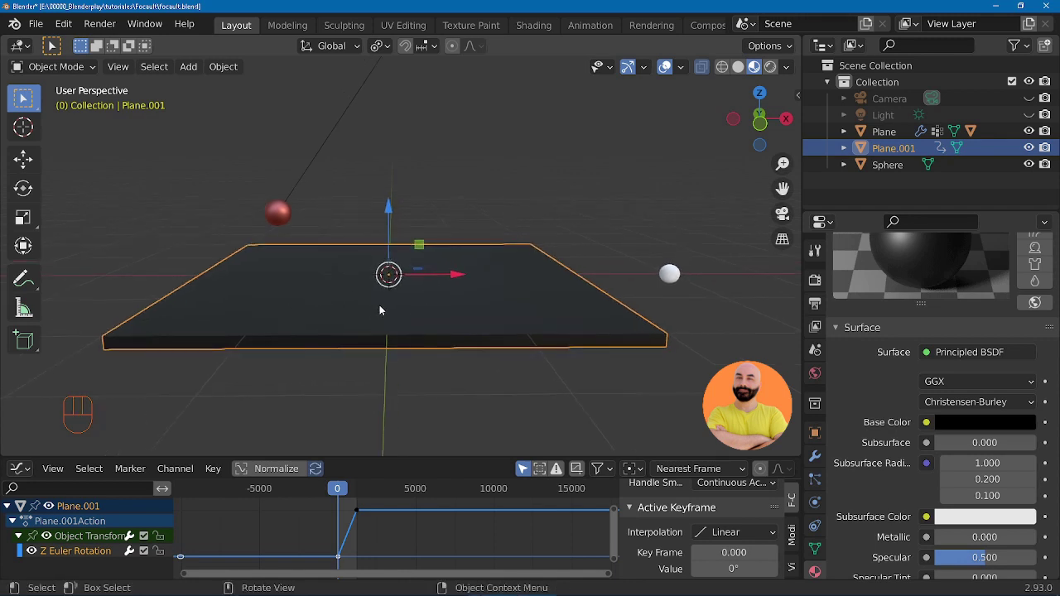
Step: Play the spinning slab under the pendulum and go to the plane's Physics settings
key(space)
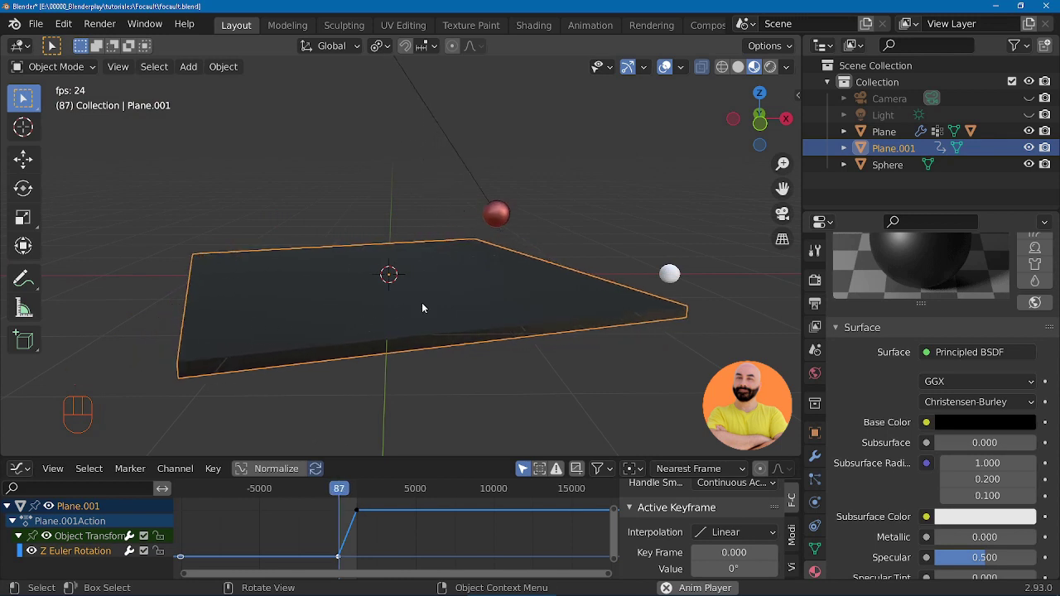
drag(459, 380, 437, 373)
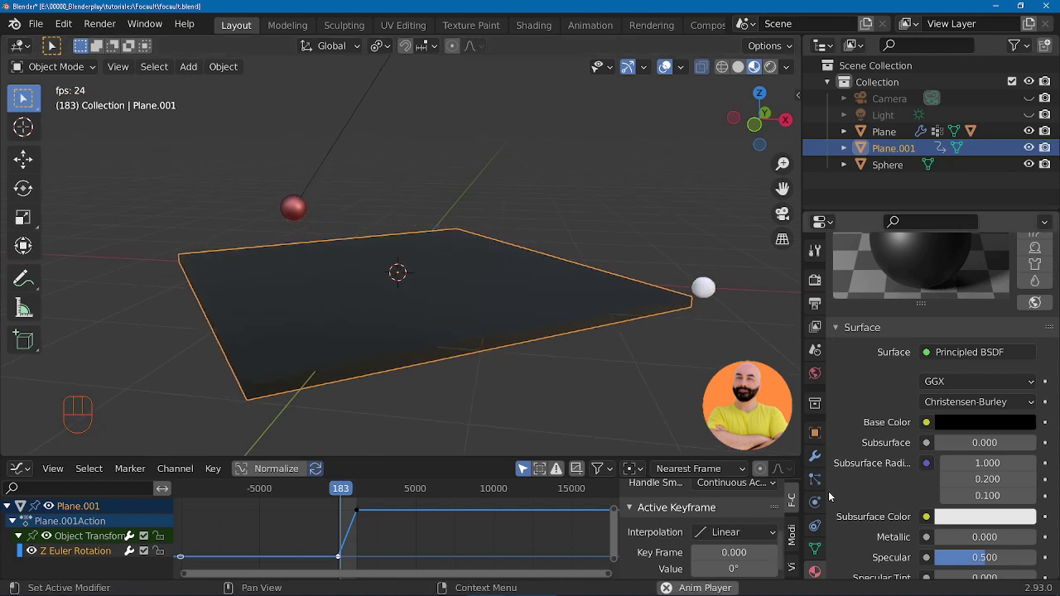
click(818, 510)
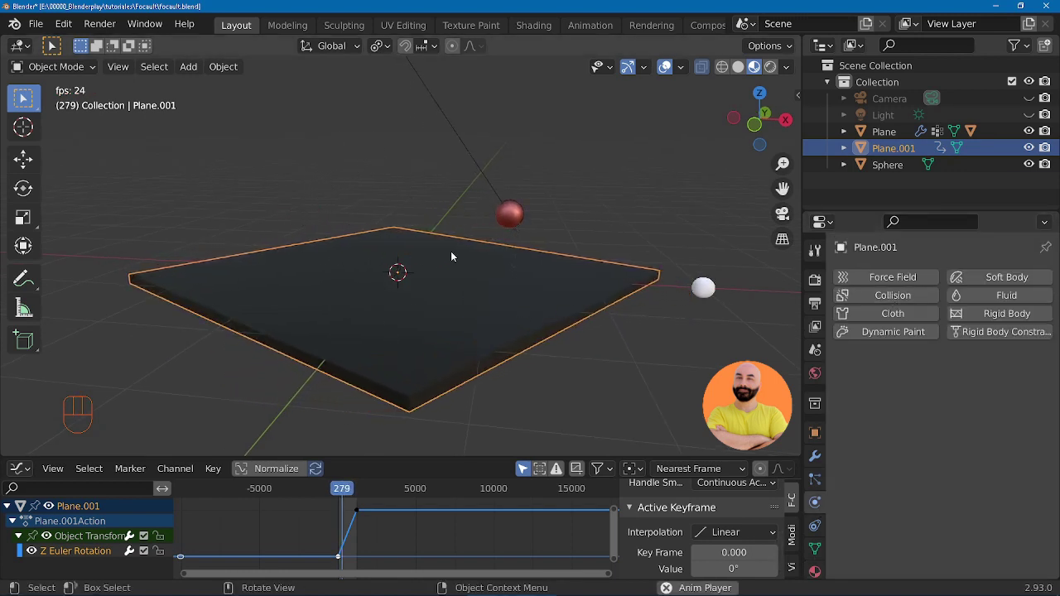
Step: Enable Collision on Plane.001 with particle damping 1.000 and replay to watch the trace line form
click(892, 299)
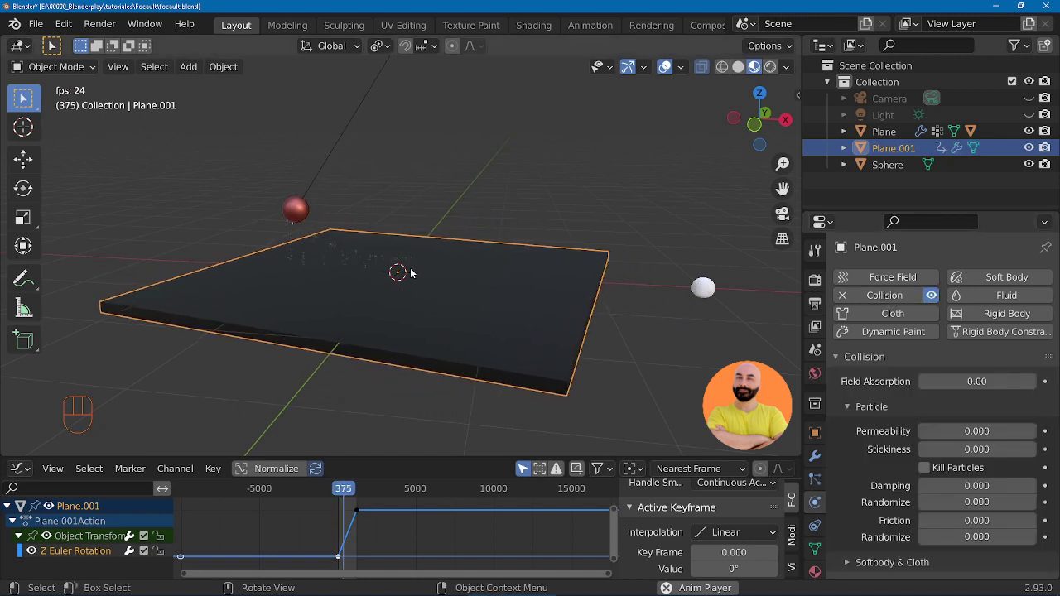
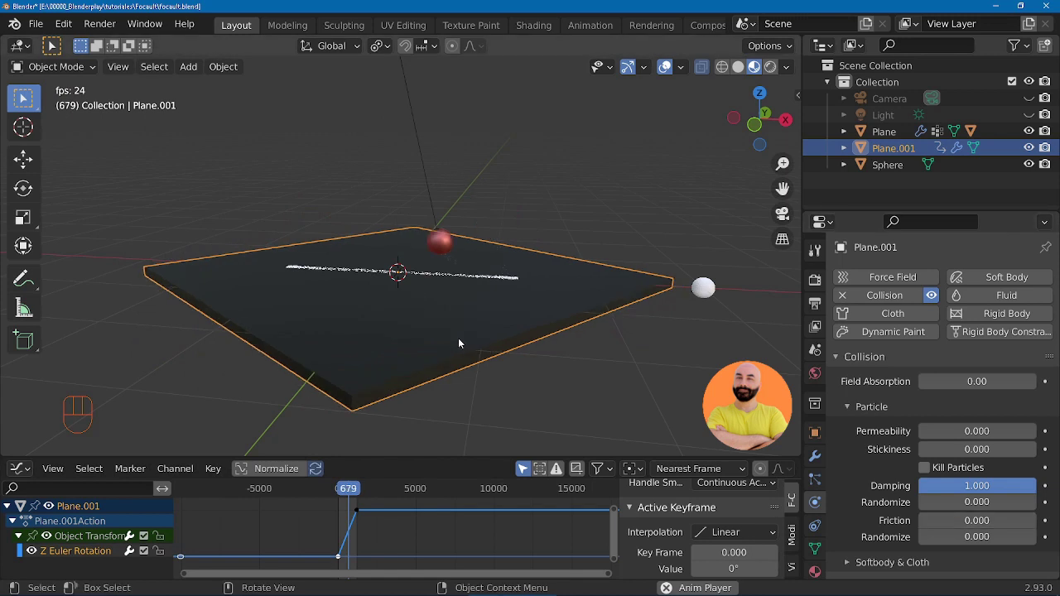
drag(460, 342, 432, 135)
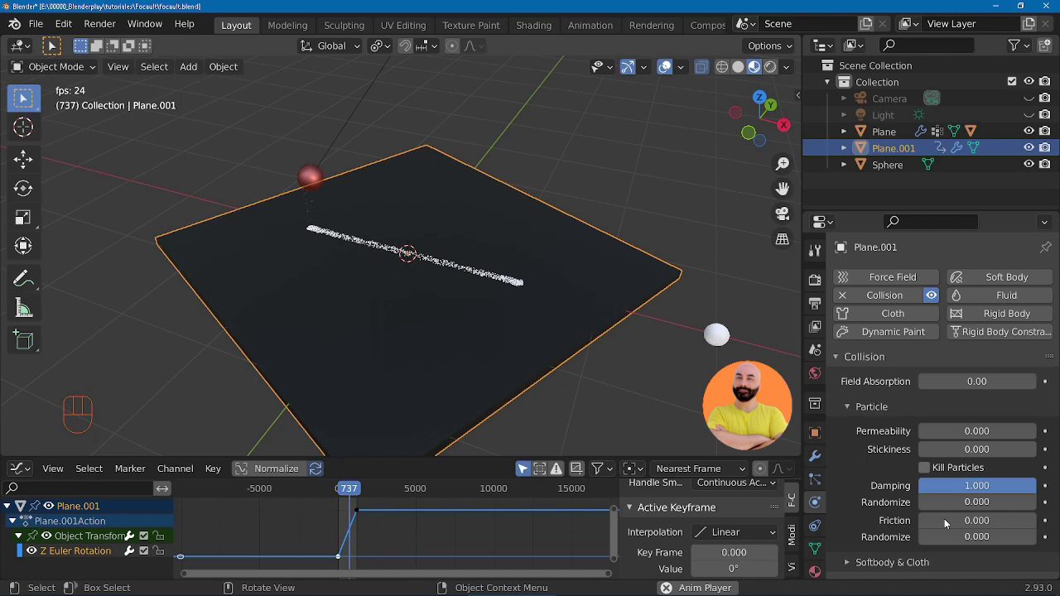
key(space)
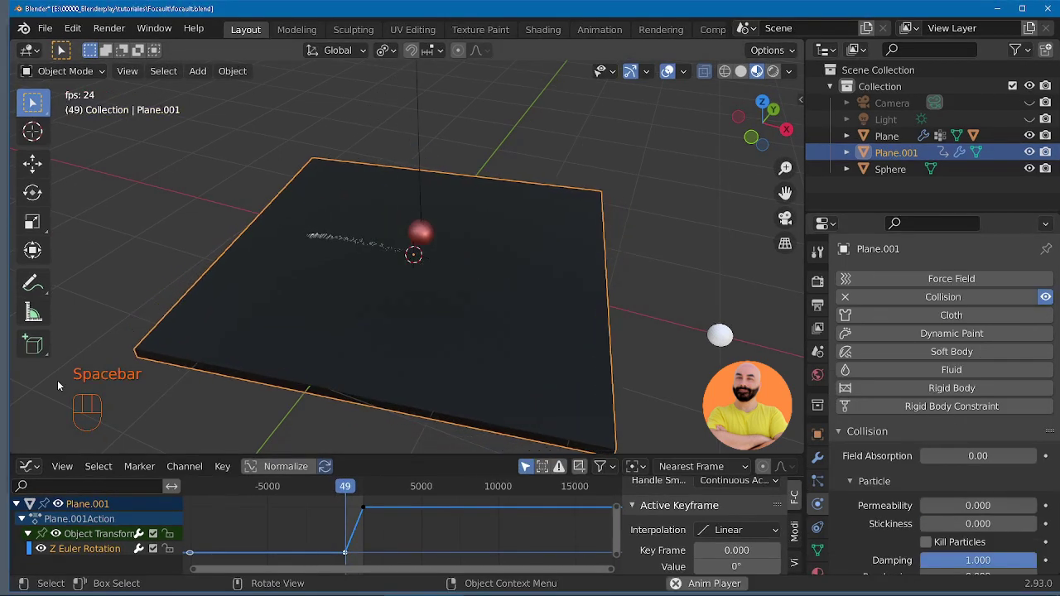